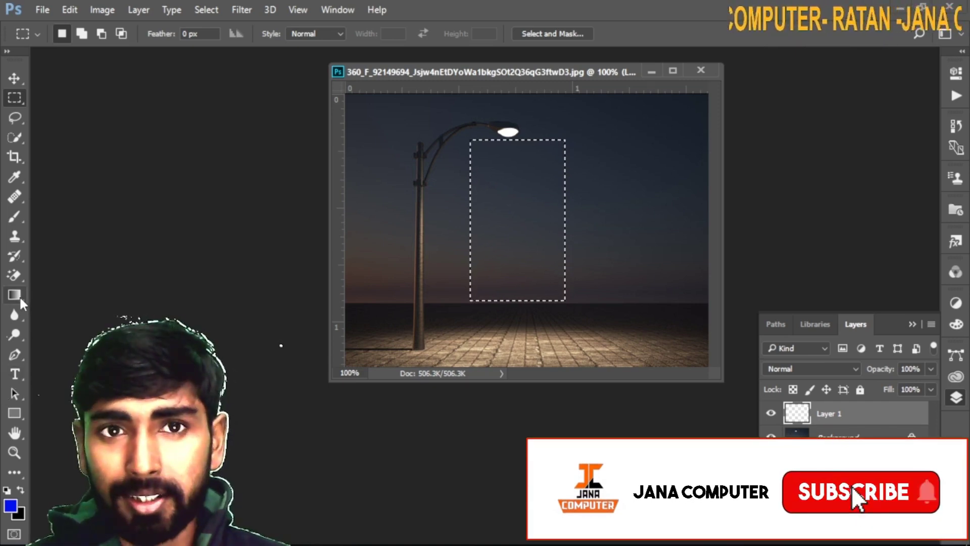
Choose the Gradient Tool and edit the colour stops to keep a plain white gradient.
left_click(20, 301)
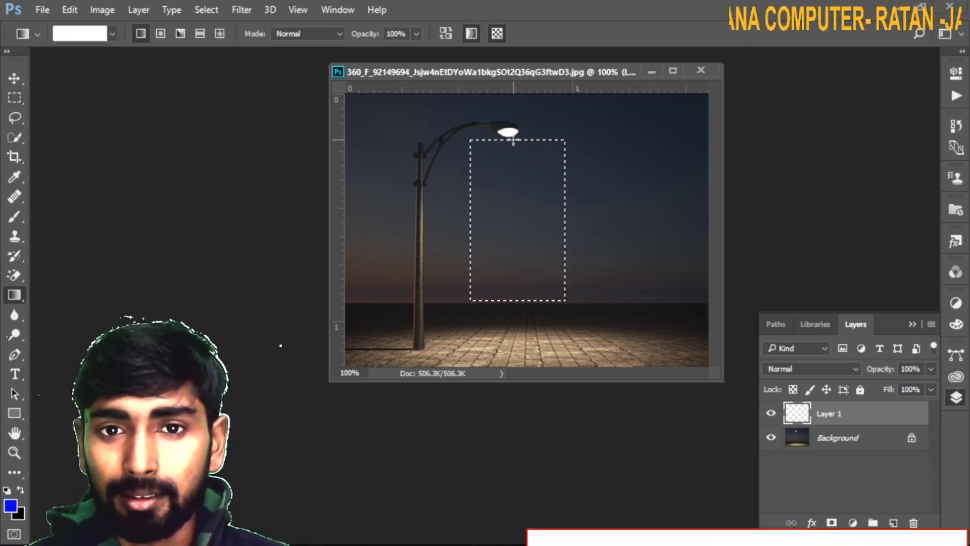
left_click(77, 37)
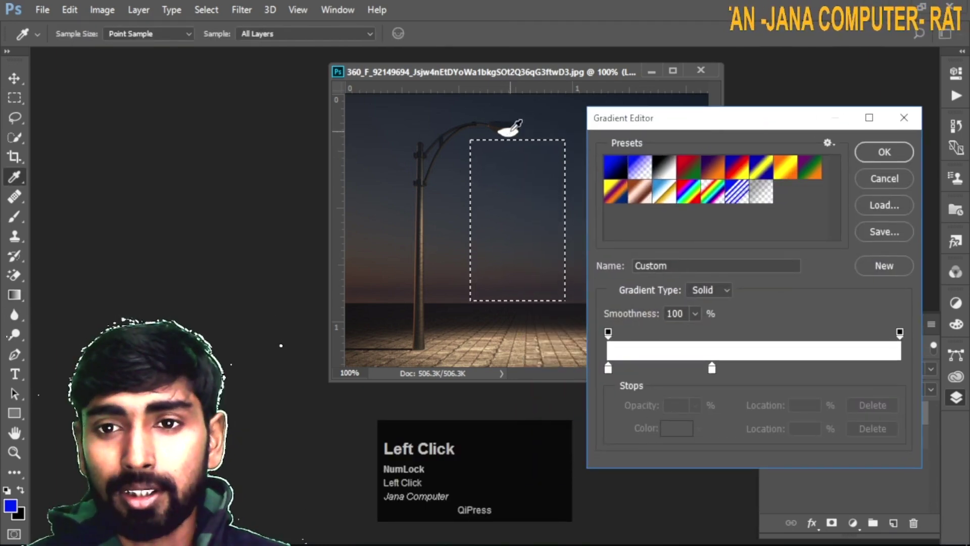
left_click(615, 364)
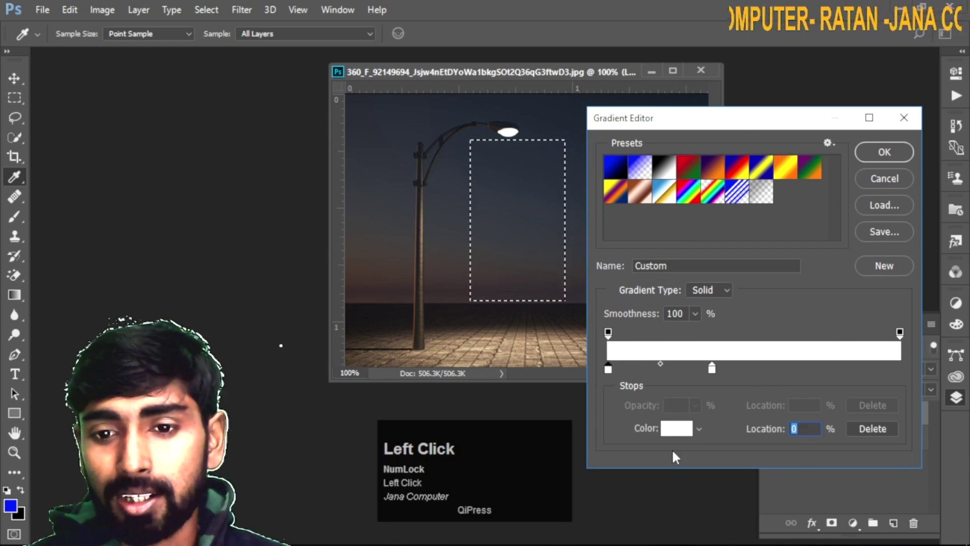
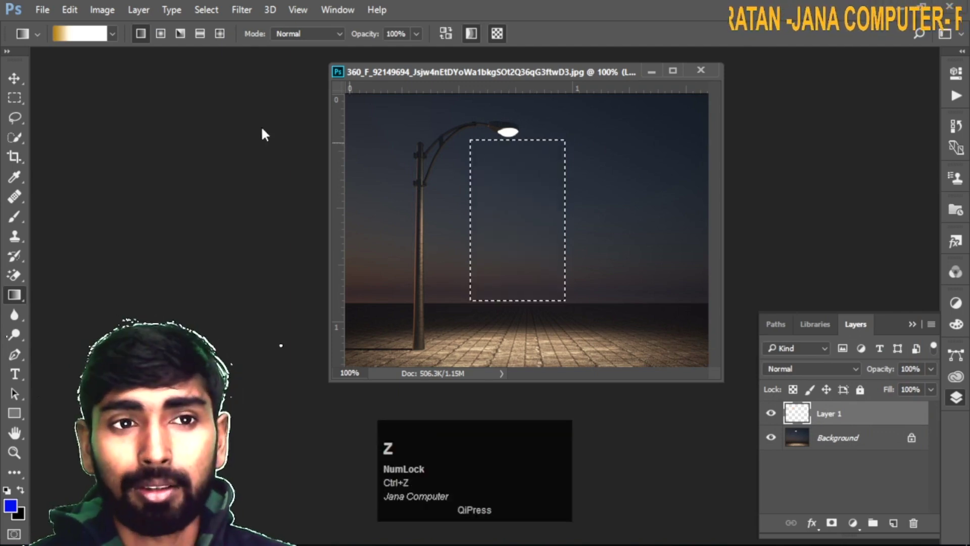
left_click(111, 40)
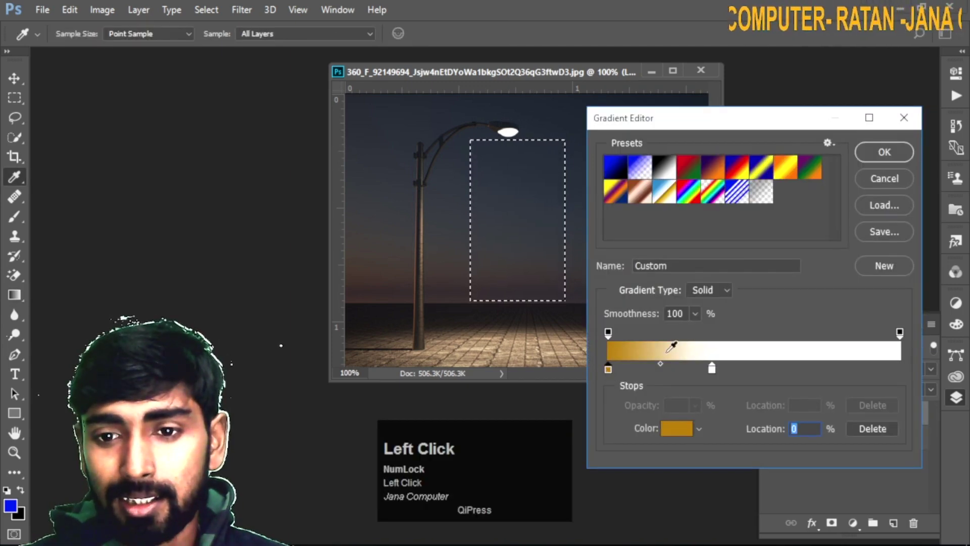
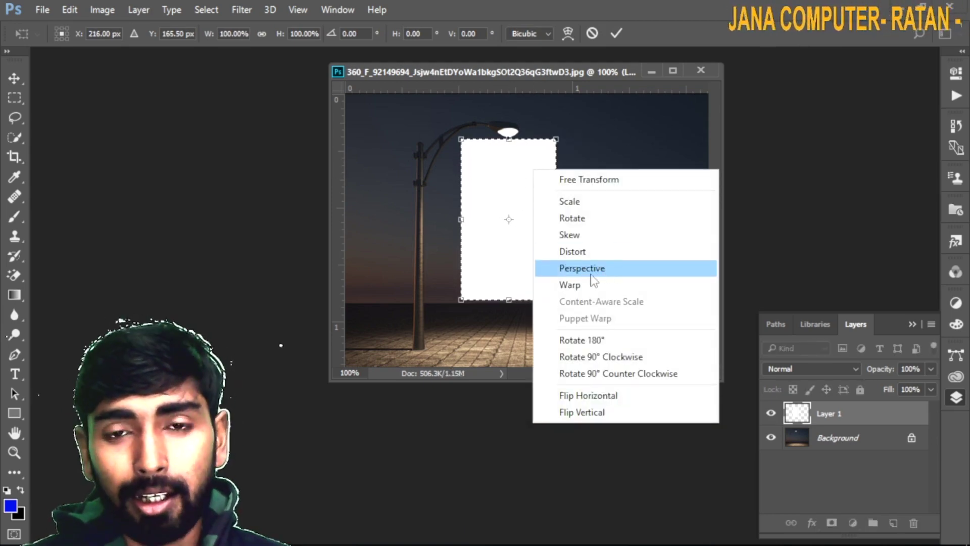
Perspective-transform the white rectangle into a triangular cone under the lamp, commit it and deselect.
left_click(596, 276)
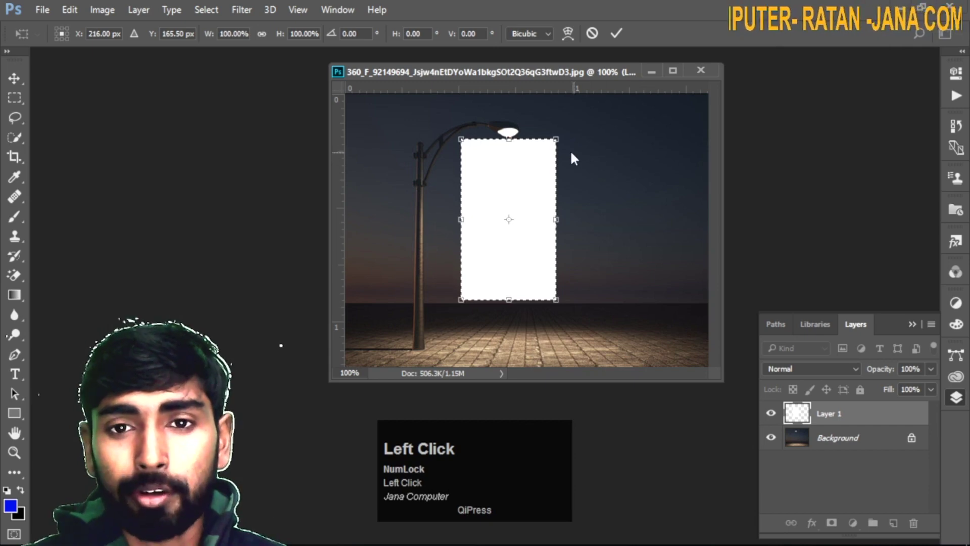
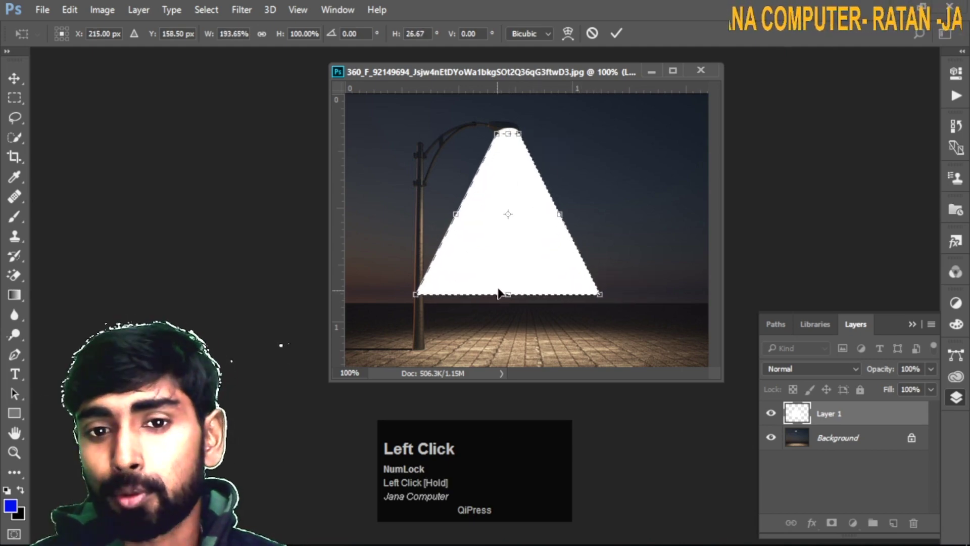
left_click(517, 315)
key("ctrl+z")
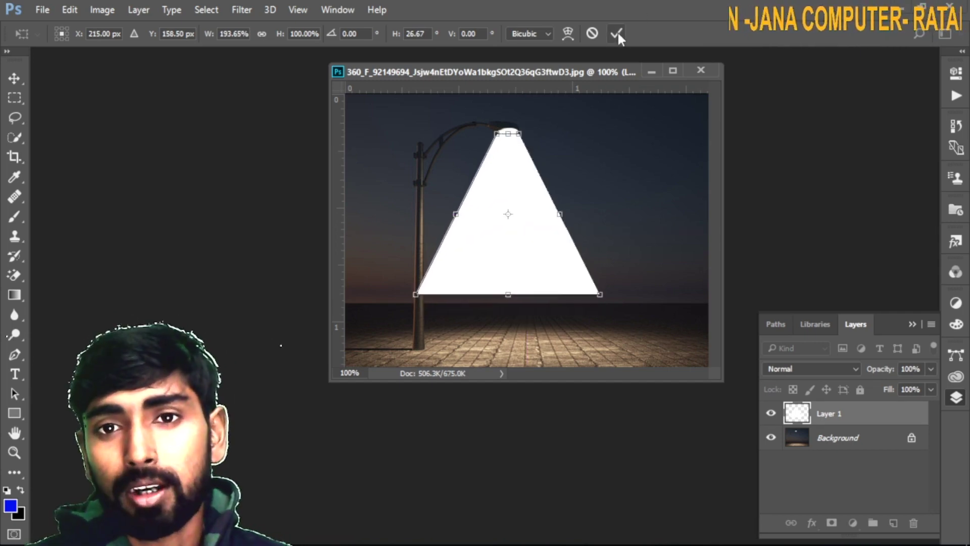
key("ctrl+z")
left_click(624, 38)
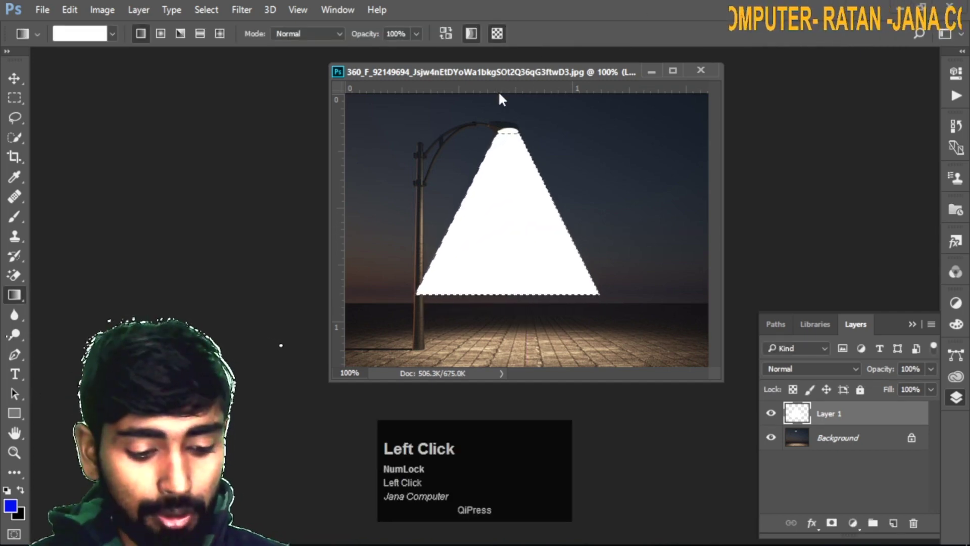
key("ctrl+d")
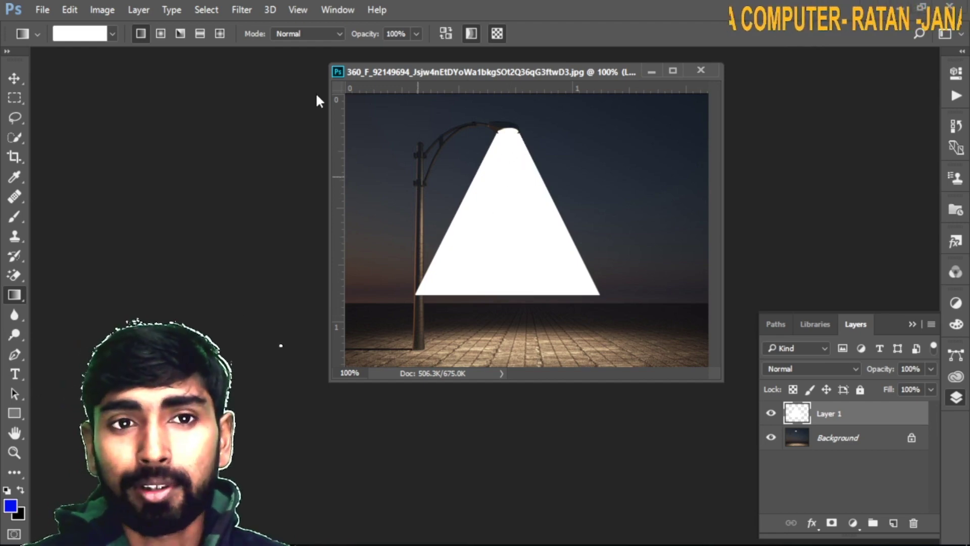
Apply a Gaussian Blur of about 22 pixels so the cone edges fade into the sky.
left_click(244, 15)
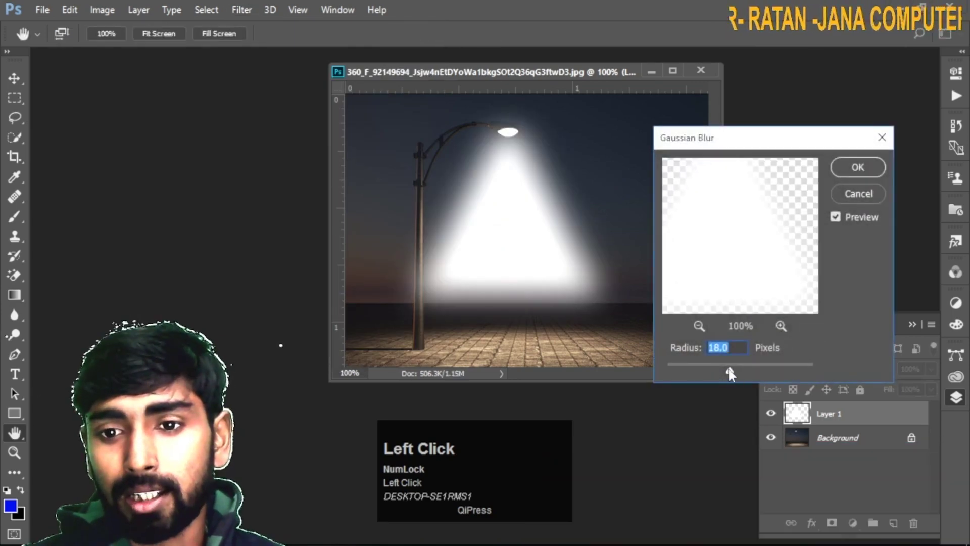
left_click(716, 374)
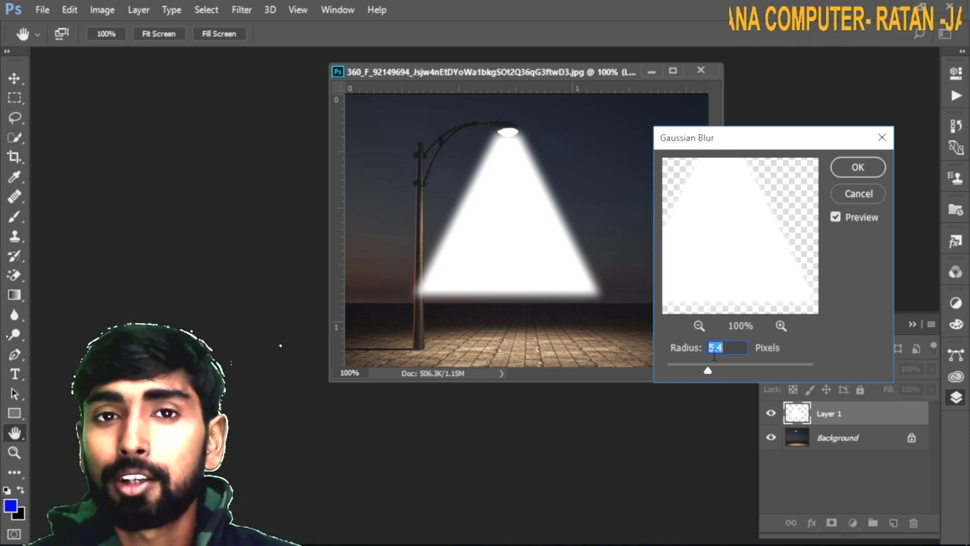
left_click_drag(741, 376, 722, 376)
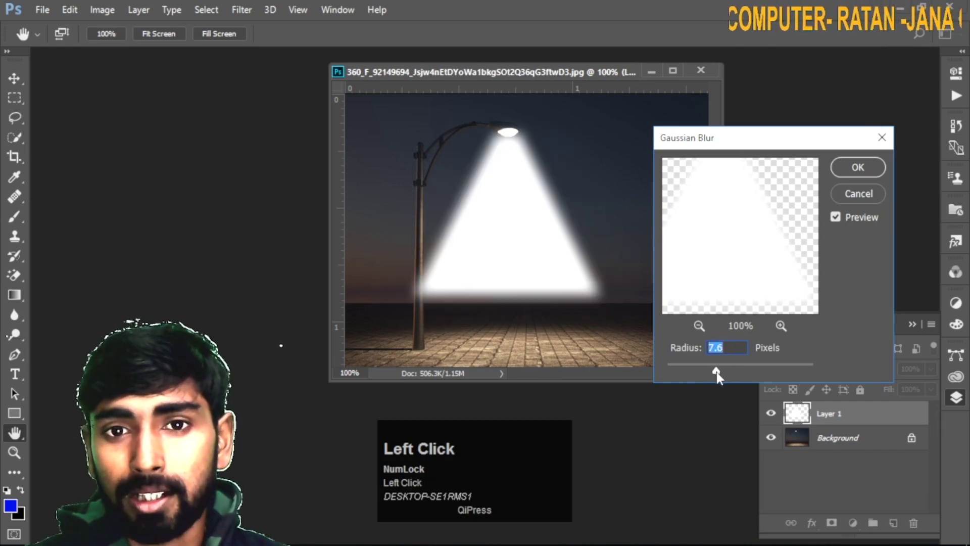
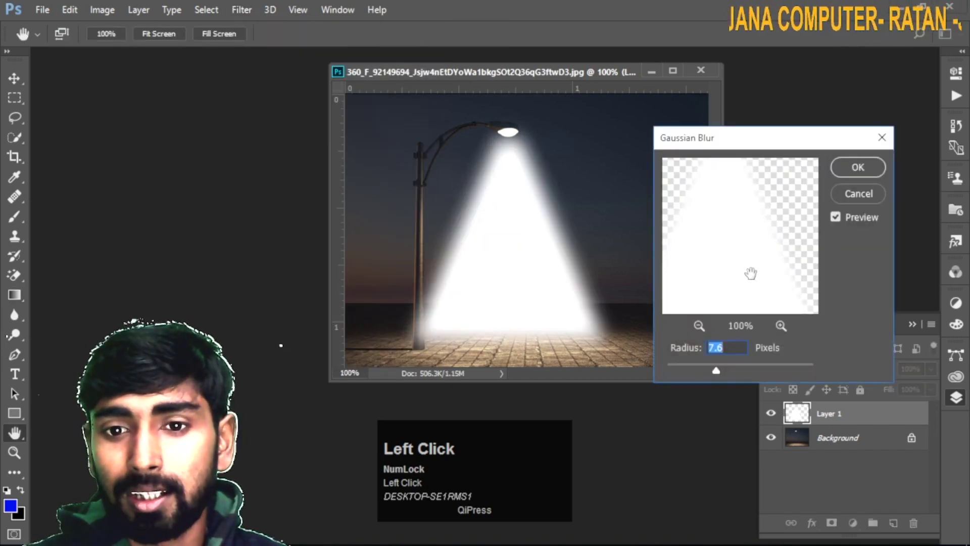
left_click(736, 374)
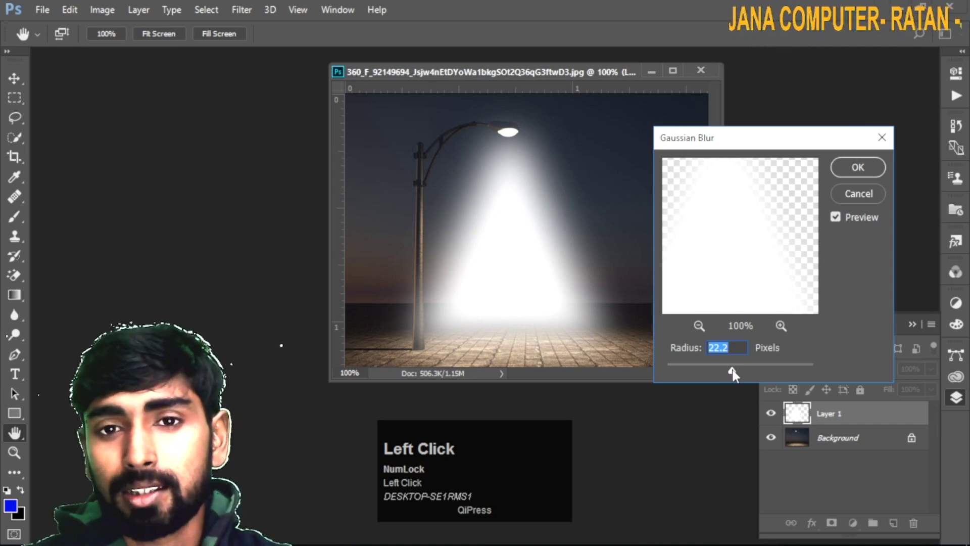
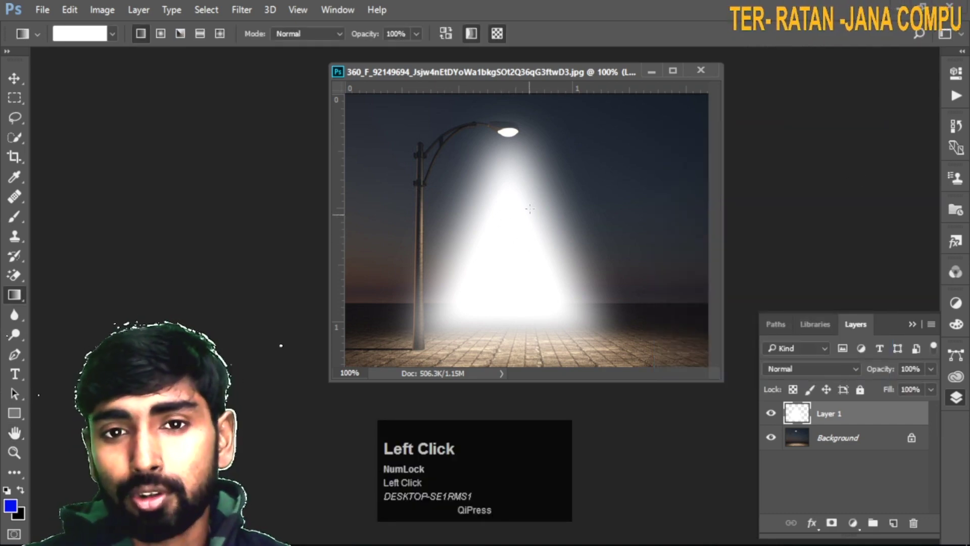
Switch to the Move tool and try a first blend mode on the cone layer.
left_click(24, 79)
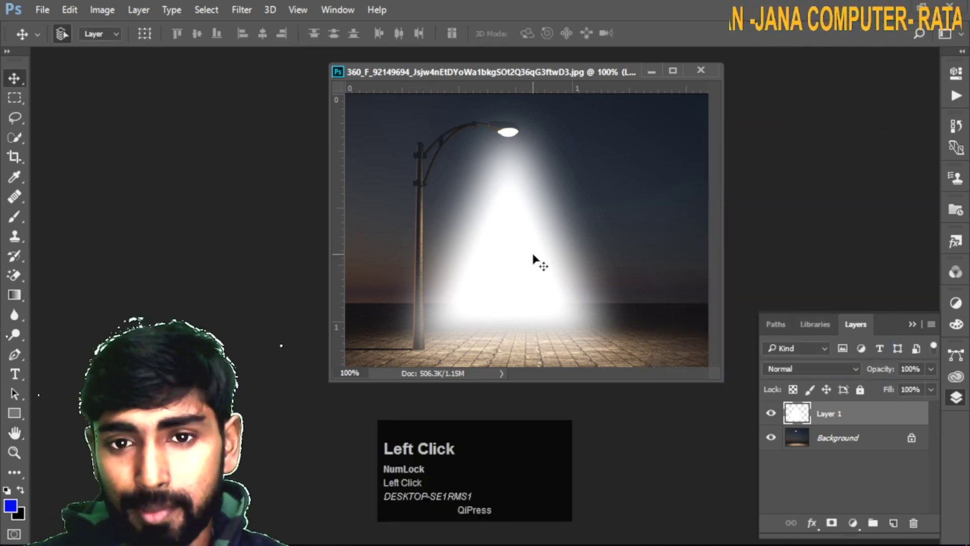
left_click(937, 374)
left_click_drag(937, 375, 832, 373)
left_click(902, 388)
Scroll through the blend modes toward Linear Light for a faint 52% glow.
left_click(917, 395)
left_click(944, 392)
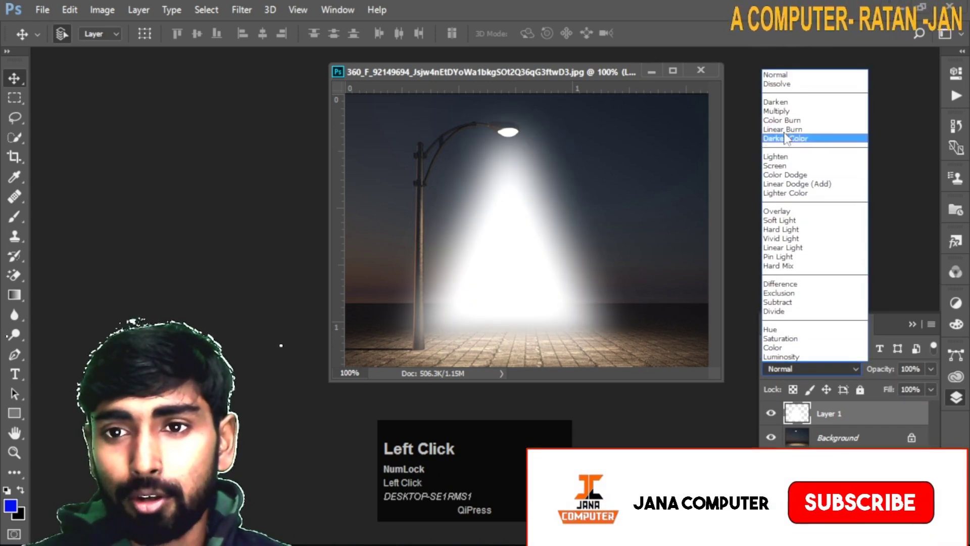
scroll("down", 3)
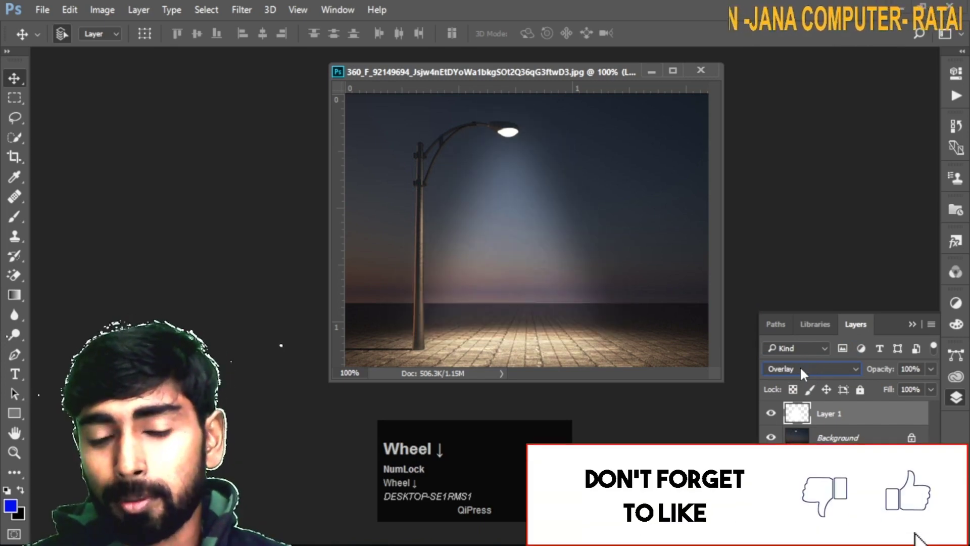
scroll("down", 3)
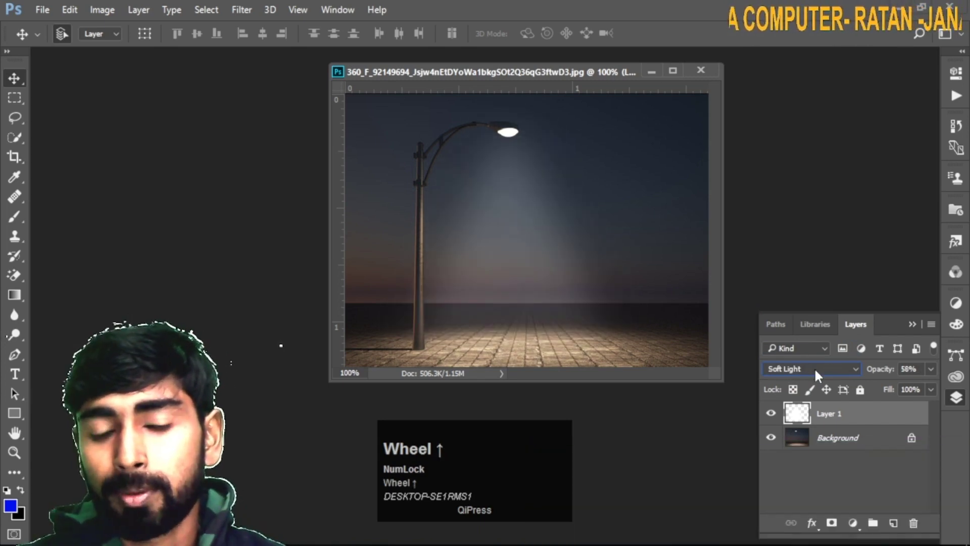